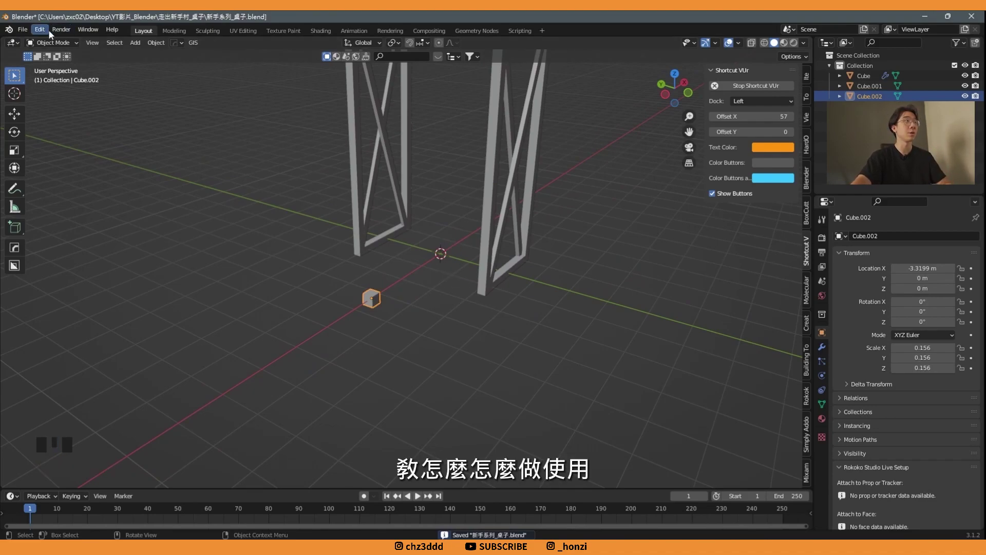
- Review the MACHIN3tools entry in the Preferences add-ons list
{"action": "left_click_drag", "start_coordinate": [47, 38], "coordinate": [98, 147]}
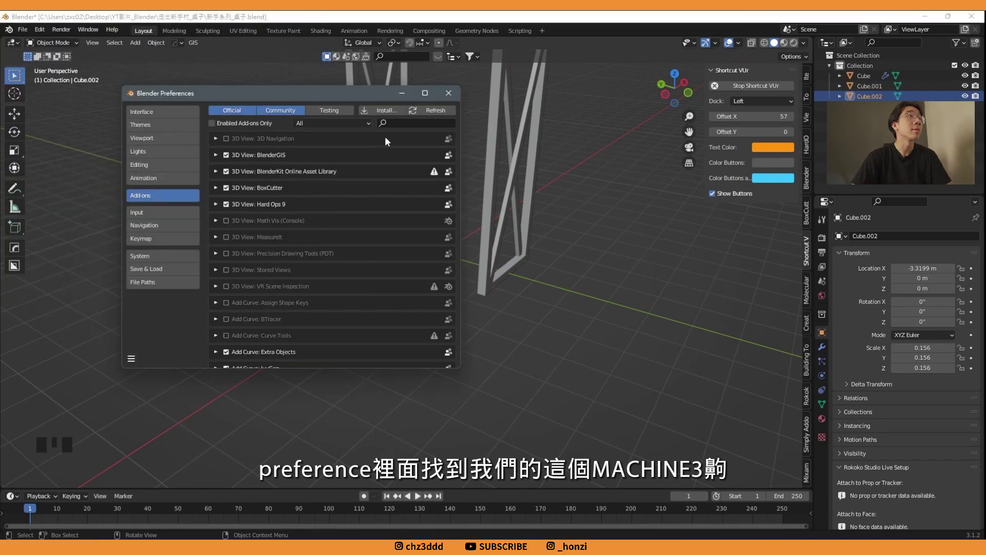
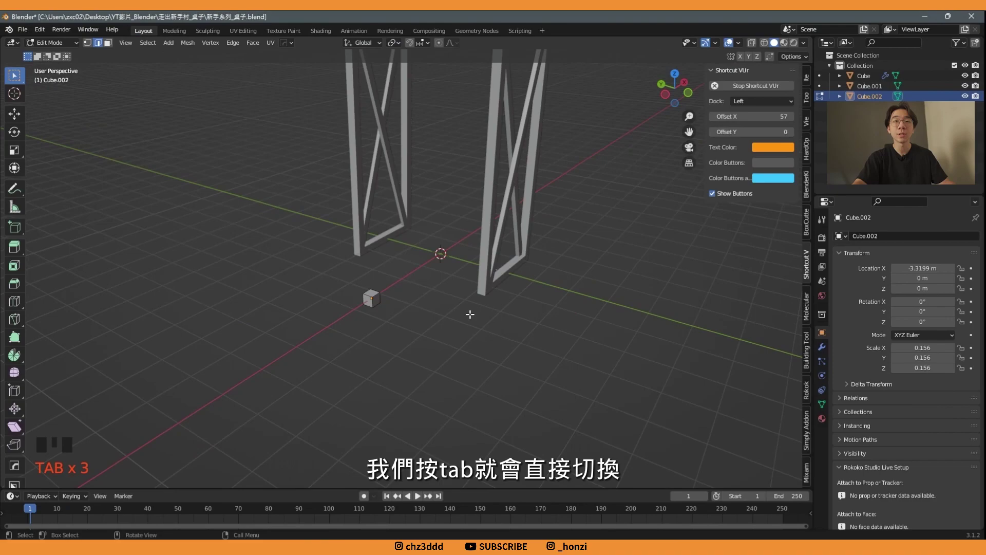
- Toggle the cube between edit and object mode with the Tab pie and bring up the Ctrl+S save pie
{"action": "key", "text": "ctrl+s"}
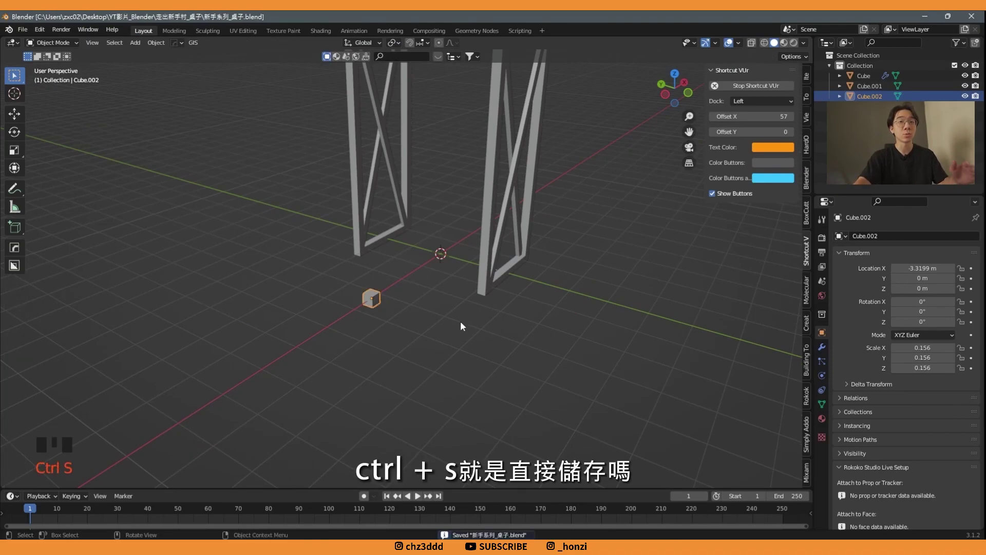
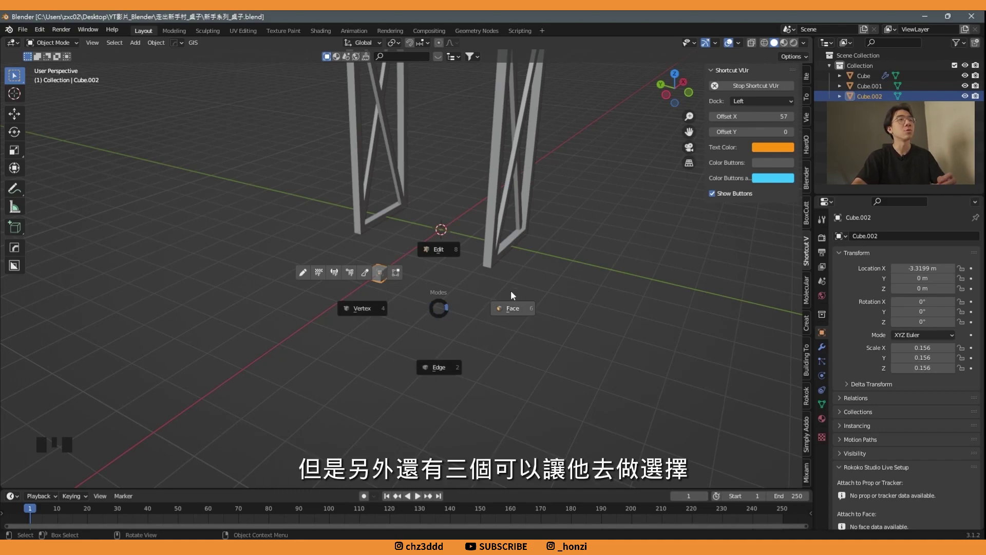
{"action": "key", "text": "Tab"}
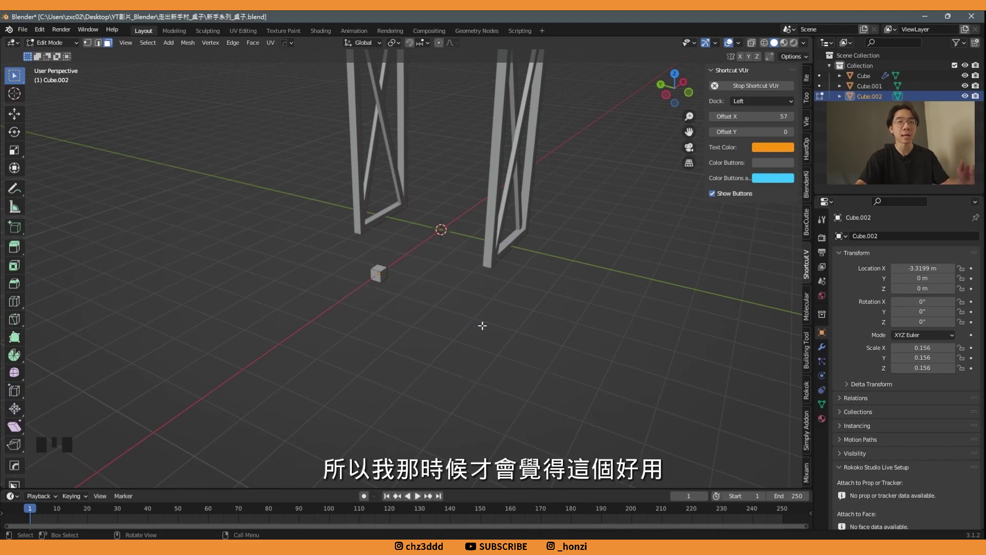
{"action": "key", "text": "Tab"}
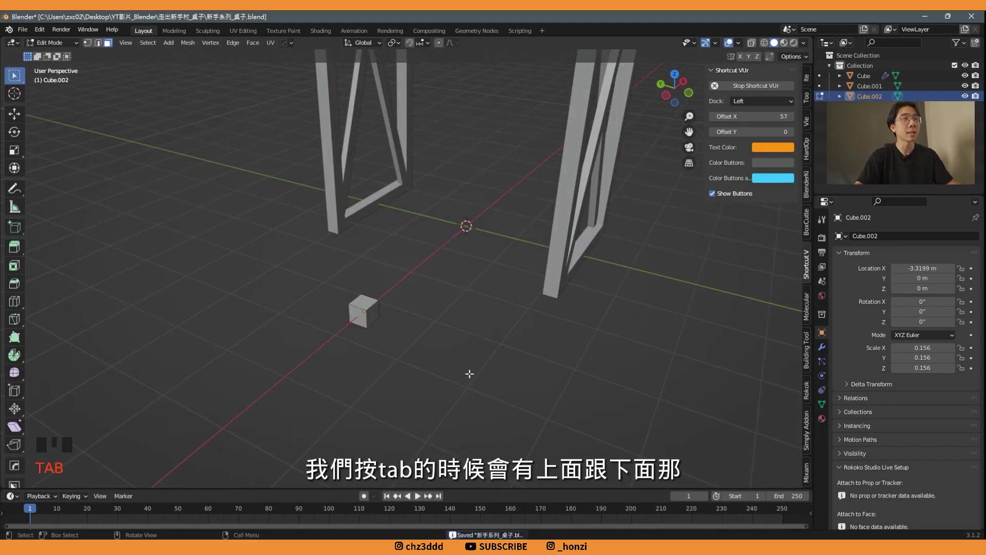
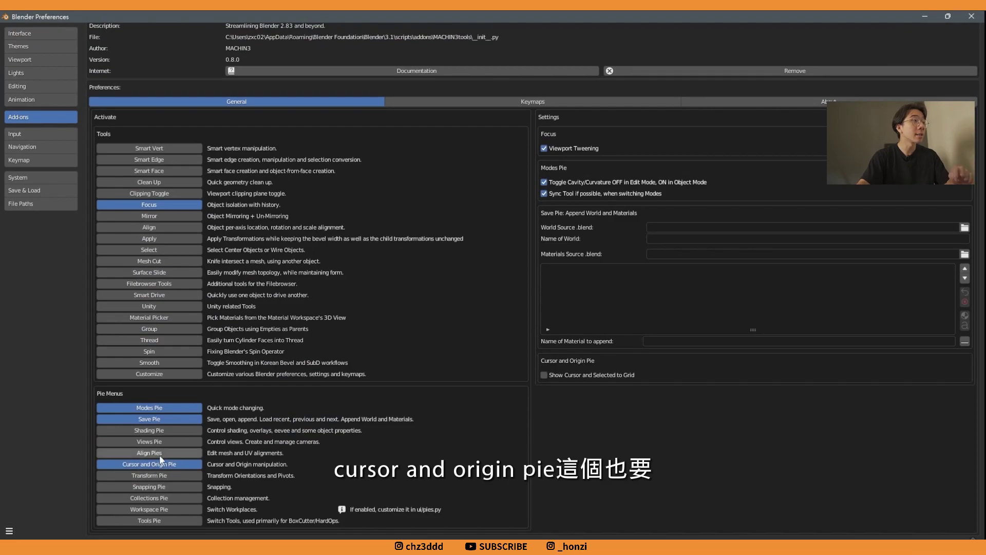
{"action": "scroll", "scroll_direction": "up", "scroll_amount": 3}
{"action": "scroll", "scroll_direction": "down", "scroll_amount": 3}
- Return the cube to object mode and bring up the Shift+S cursor and origin pie menu
{"action": "key", "text": "ctrl+s"}
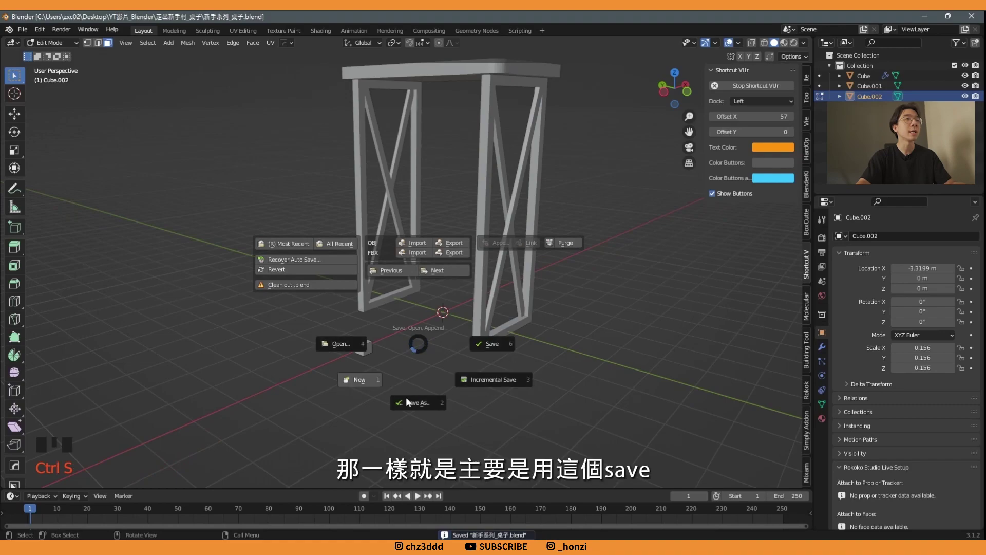
{"action": "key", "text": "shift+s"}
{"action": "key", "text": "shift+s"}
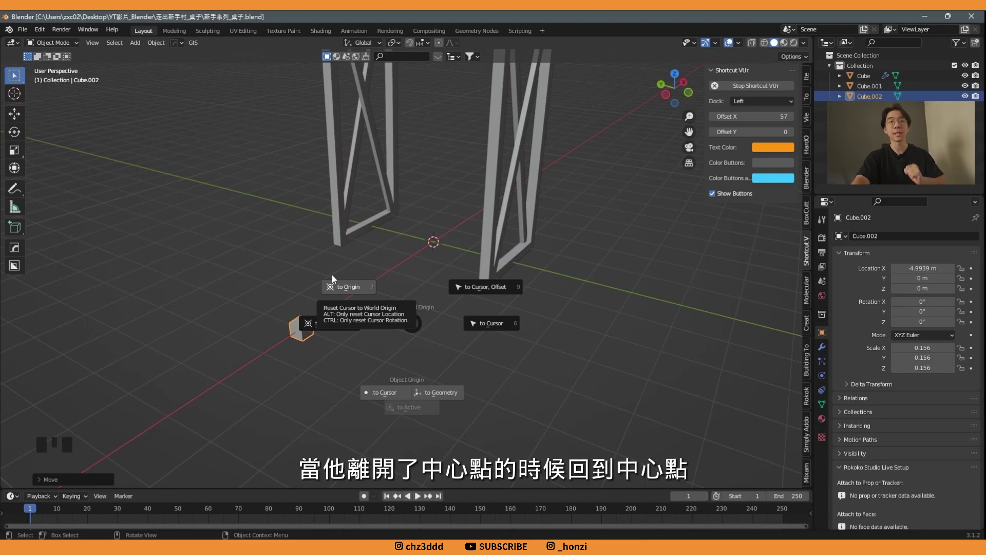
- Add a temporary UV sphere, resize and move it about, then delete it again
{"action": "left_click_drag", "start_coordinate": [366, 331], "coordinate": [467, 246]}
{"action": "key", "text": "shift+a"}
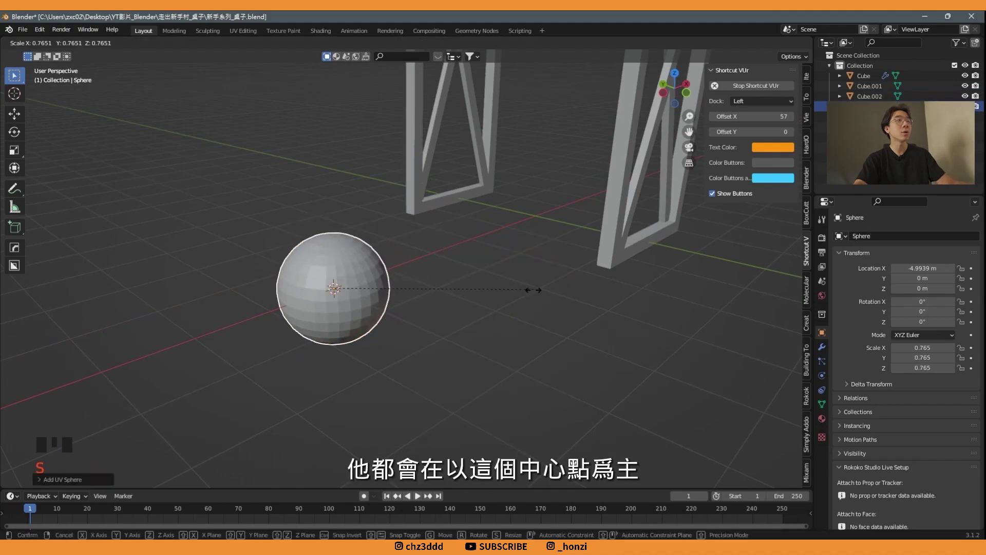
{"action": "left_click_drag", "start_coordinate": [360, 278], "coordinate": [353, 277]}
{"action": "scroll", "scroll_direction": "up", "scroll_amount": 3}
{"action": "left_click_drag", "start_coordinate": [355, 292], "coordinate": [382, 258]}
{"action": "scroll", "scroll_direction": "down", "scroll_amount": 3}
{"action": "key", "text": "shift+d"}
{"action": "key", "text": "g"}
{"action": "key", "text": "shift+d"}
{"action": "key", "text": "ctrl+s"}
{"action": "key", "text": "shift+s"}
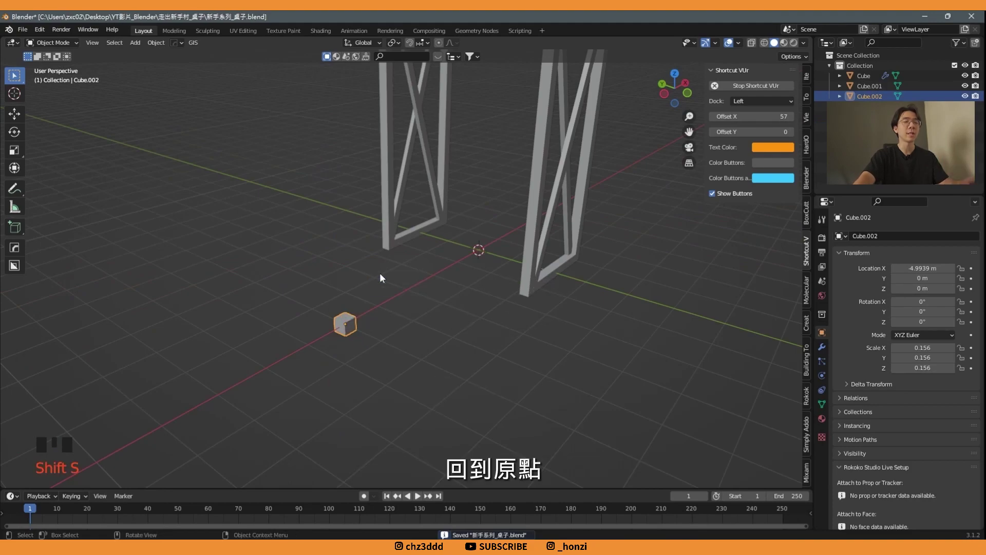
- Save the file and reselect the small cube Cube.002
{"action": "key", "text": "ctrl+s"}
{"action": "scroll", "scroll_direction": "down", "scroll_amount": 3}
{"action": "left_click_drag", "start_coordinate": [448, 265], "coordinate": [335, 365]}
{"action": "left_click", "coordinate": [335, 365]}
- Stretch the cube along Z into a tall leg and move it along Y beside the table
{"action": "key", "text": "Tab"}
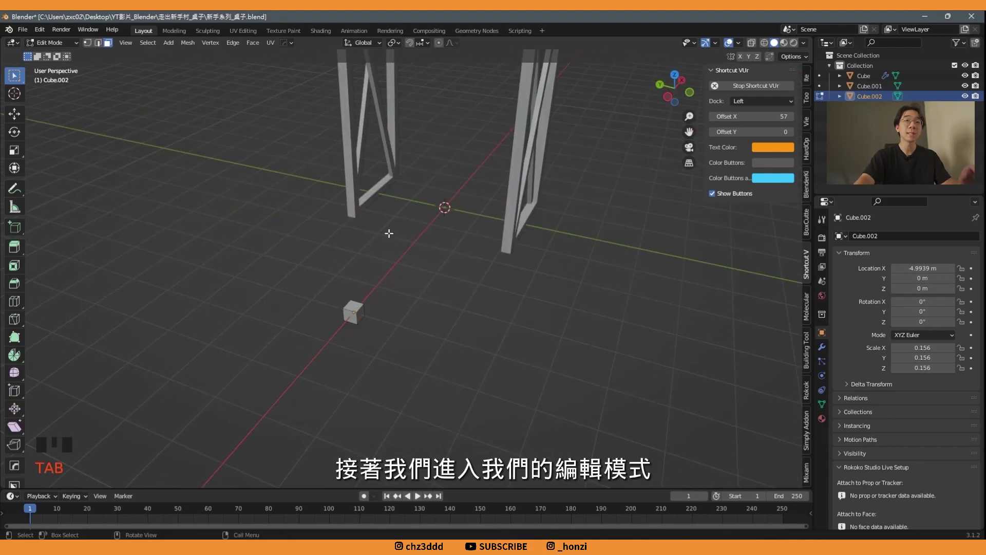
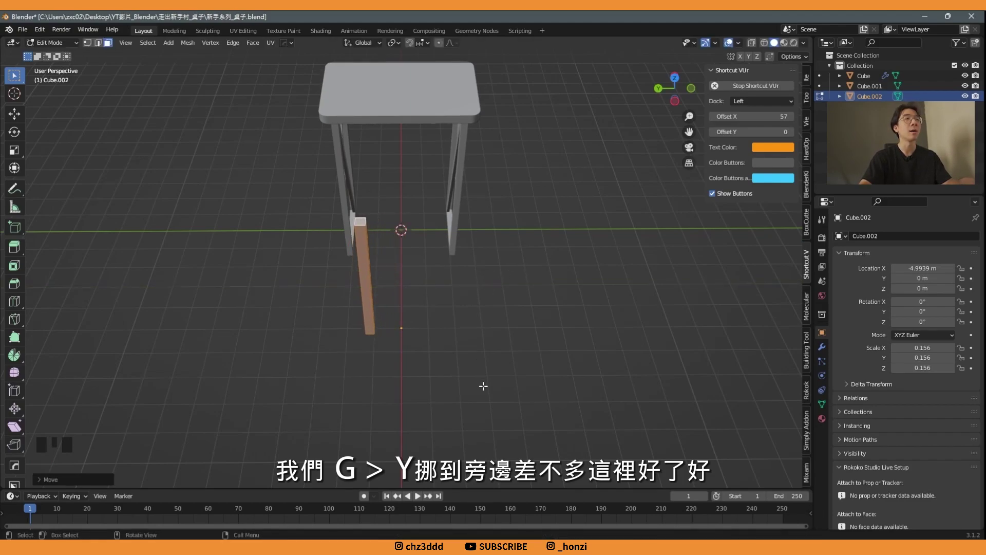
{"action": "key", "text": "Tab"}
{"action": "left_click_drag", "start_coordinate": [466, 296], "coordinate": [825, 351]}
{"action": "left_click", "coordinate": [825, 351]}
{"action": "left_click_drag", "start_coordinate": [880, 236], "coordinate": [506, 299]}
{"action": "middle_click", "coordinate": [506, 300]}
- Give the leg a Y-axis Mirror modifier and select all its geometry in edit mode
{"action": "left_click", "coordinate": [910, 274]}
{"action": "left_click", "coordinate": [924, 271]}
{"action": "left_click_drag", "start_coordinate": [541, 316], "coordinate": [515, 297]}
{"action": "key", "text": "Tab"}
- Shift the leg along X and set the pivot point to Median Point for angling the legs
{"action": "key", "text": "a"}
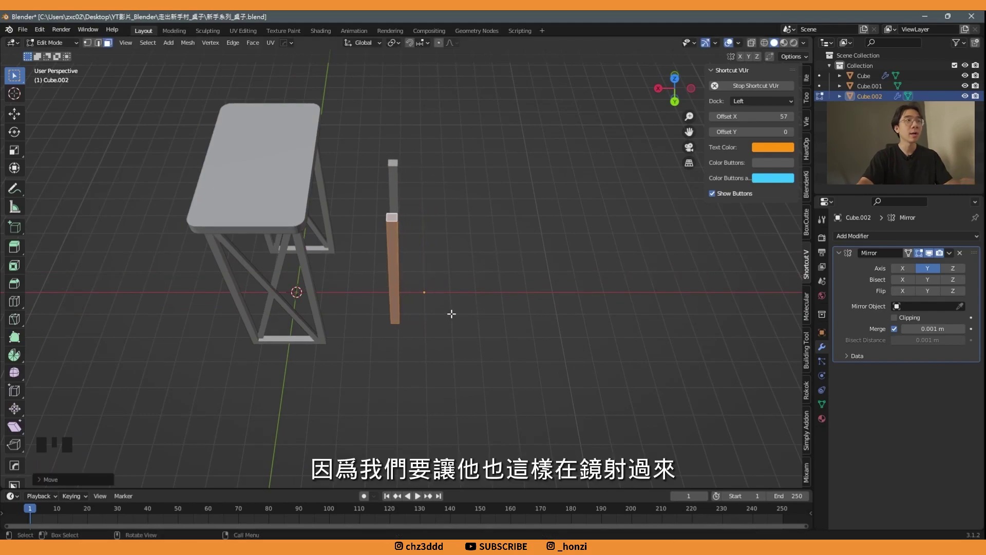
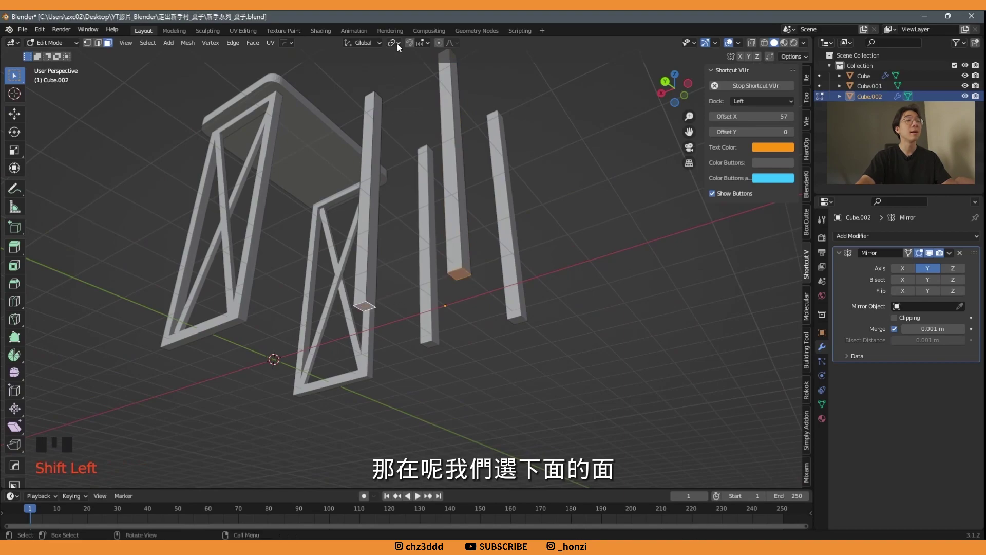
{"action": "left_click_drag", "start_coordinate": [395, 57], "coordinate": [415, 84]}
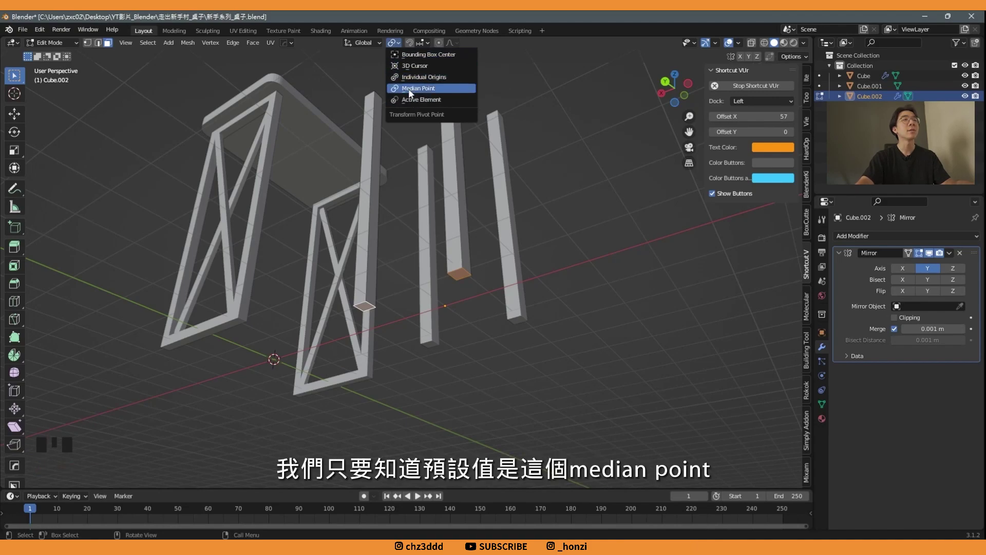
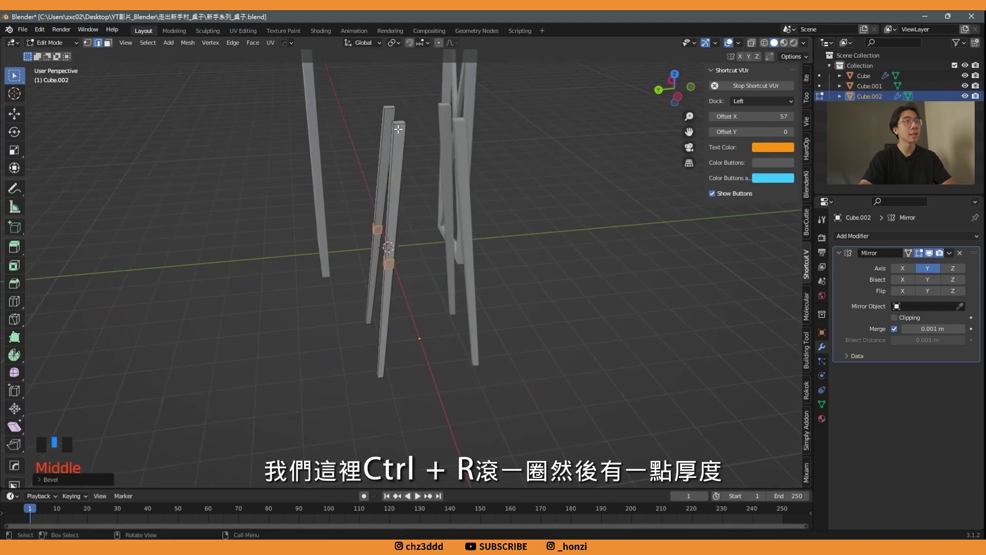
- Add a two-cut loop cut around the stool leg for the crossbar band
{"action": "key", "text": "ctrl+r"}
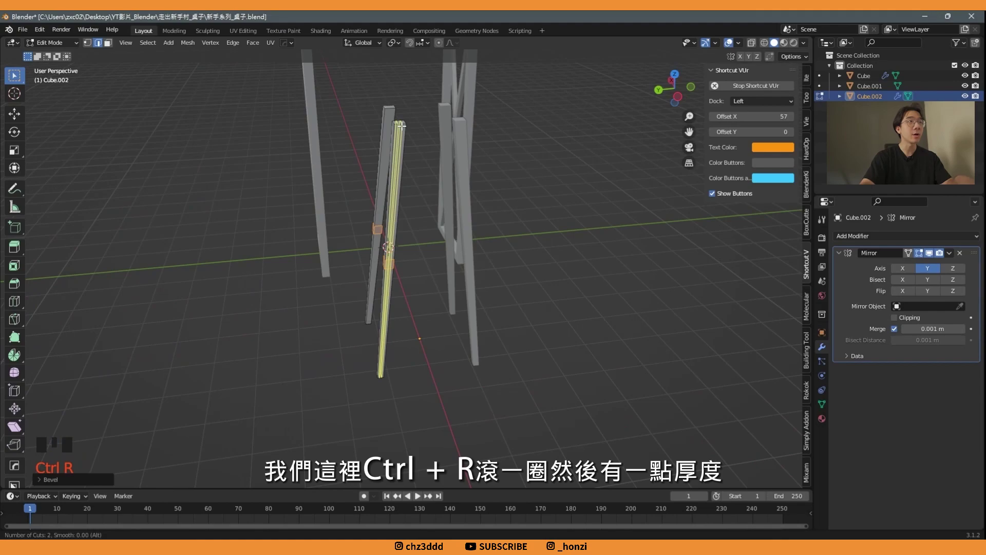
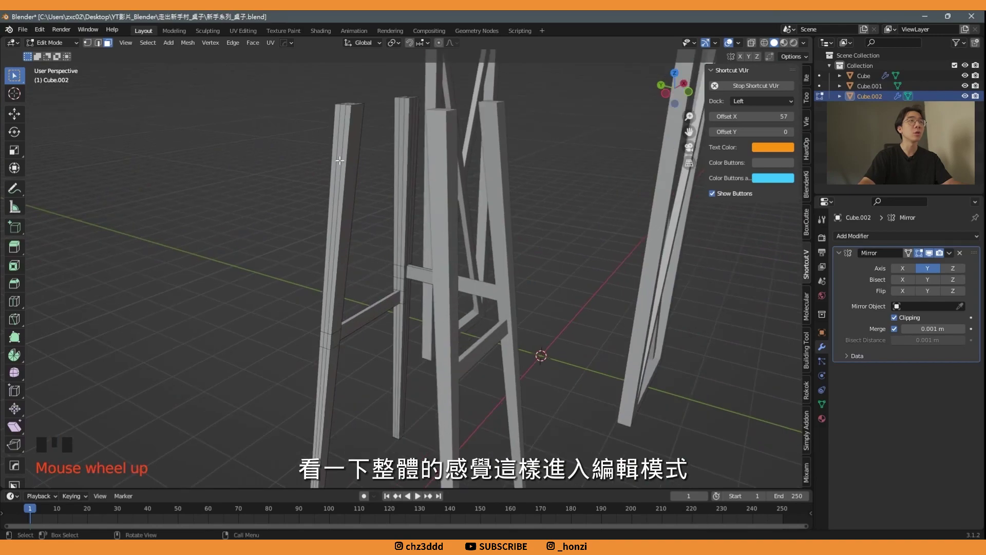
- Add another loop cut higher up the leg for the upper rungs
{"action": "key", "text": "ctrl+r"}
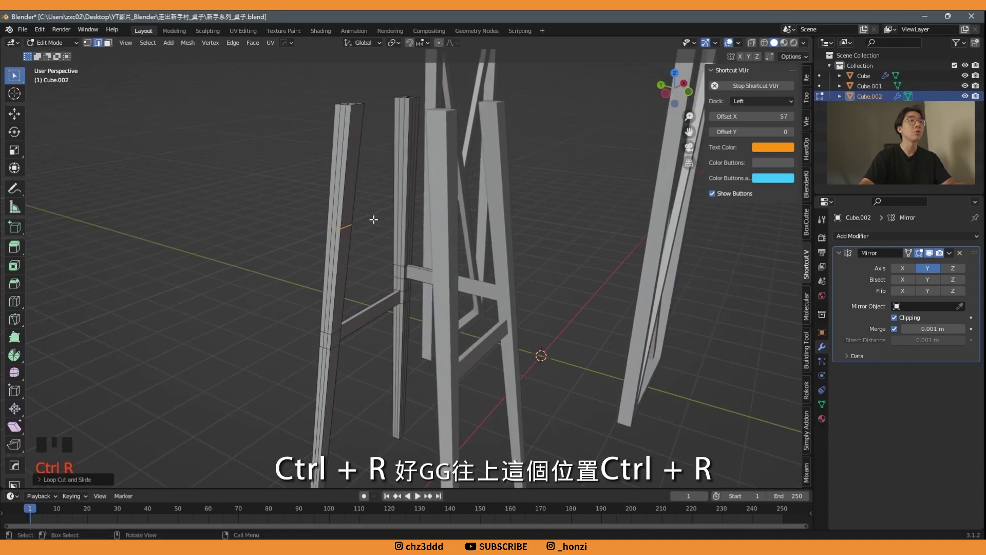
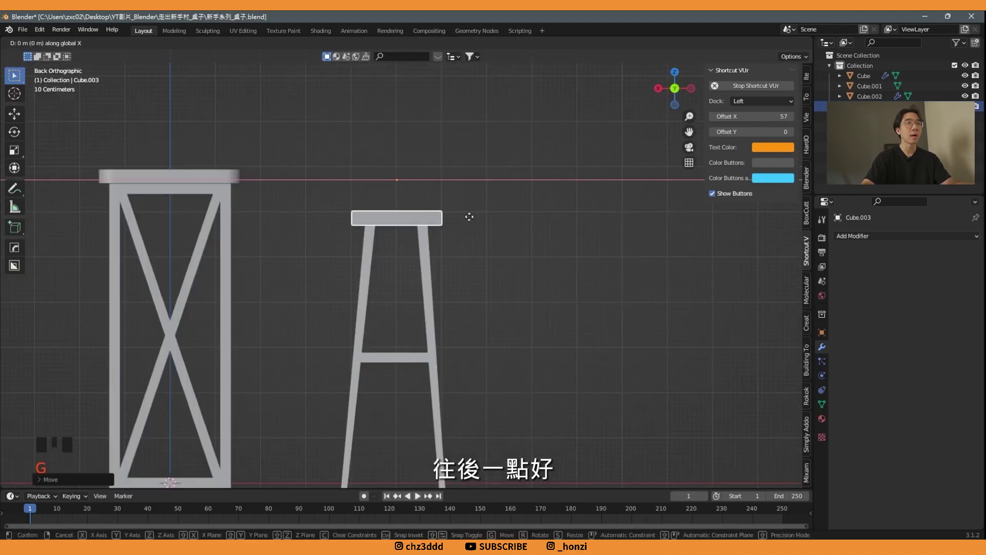
- Sit the seat block on the legs and view it from the top with X-Ray enabled
{"action": "left_click", "coordinate": [679, 76]}
{"action": "scroll", "scroll_direction": "up", "scroll_amount": 3}
{"action": "left_click_drag", "start_coordinate": [529, 256], "coordinate": [498, 277]}
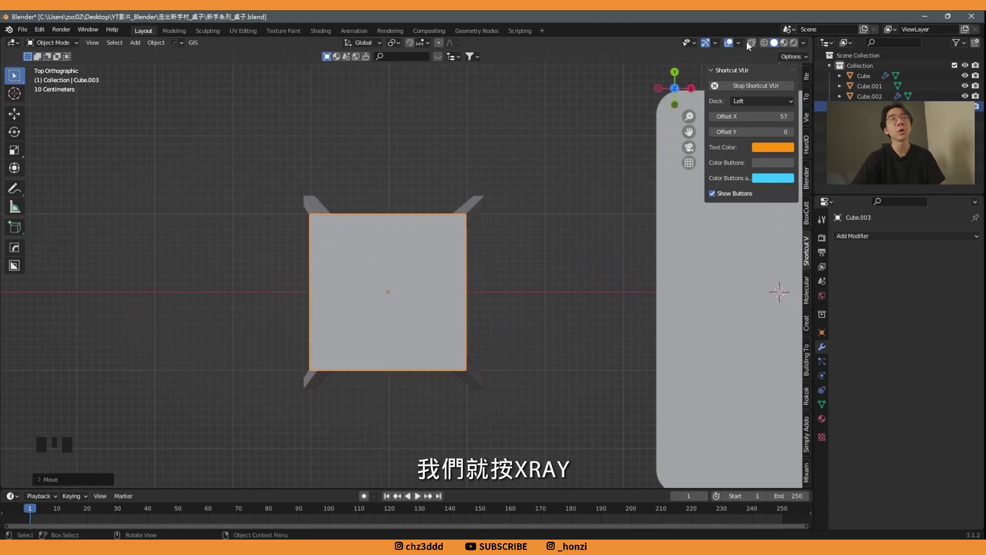
{"action": "left_click", "coordinate": [759, 50]}
{"action": "scroll", "scroll_direction": "up", "scroll_amount": 3}
- Scale the seat to cover the four leg corners, then turn X-Ray off in perspective view
{"action": "key", "text": "g"}
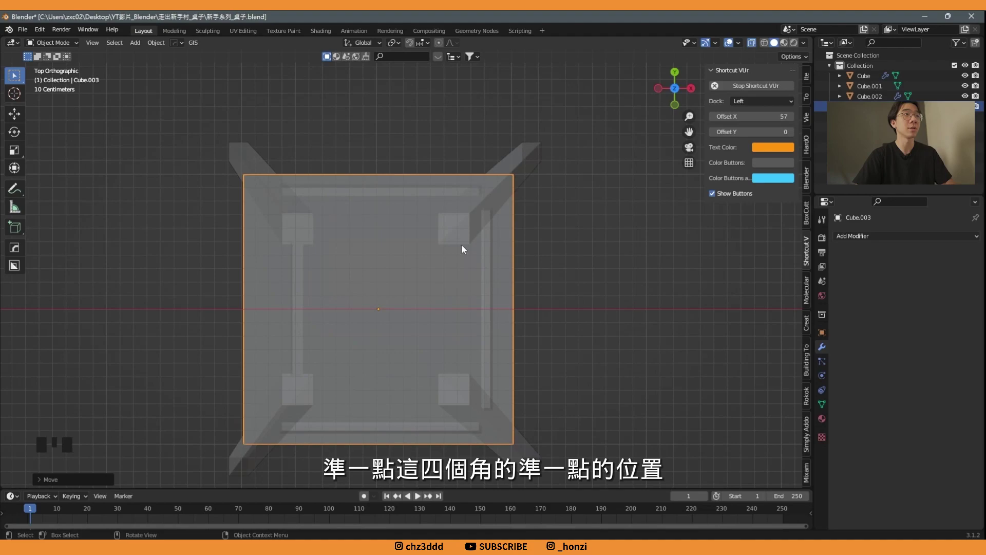
{"action": "scroll", "scroll_direction": "down", "scroll_amount": 3}
{"action": "left_click_drag", "start_coordinate": [528, 329], "coordinate": [757, 47]}
{"action": "left_click", "coordinate": [757, 48]}
{"action": "left_click_drag", "start_coordinate": [536, 188], "coordinate": [489, 197]}
{"action": "left_click", "coordinate": [490, 197]}
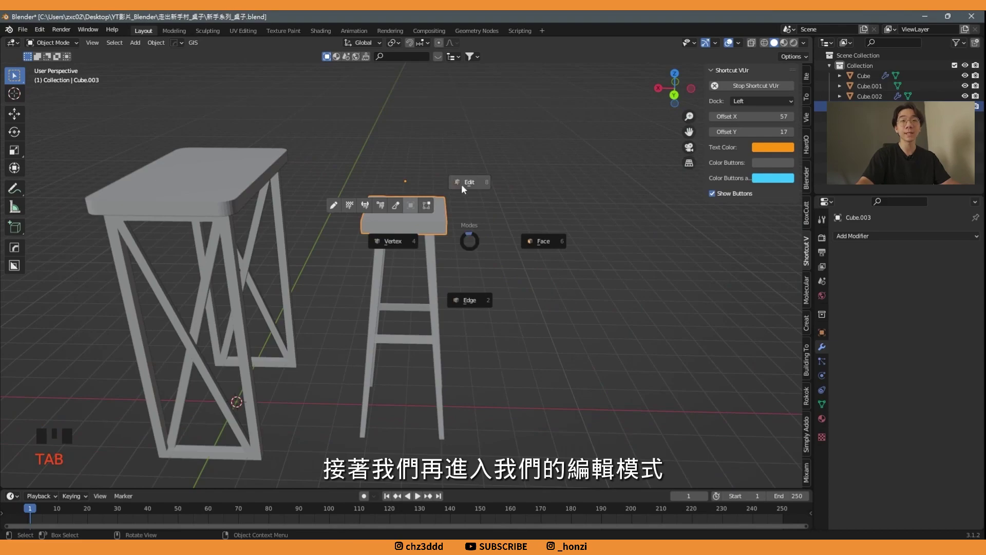
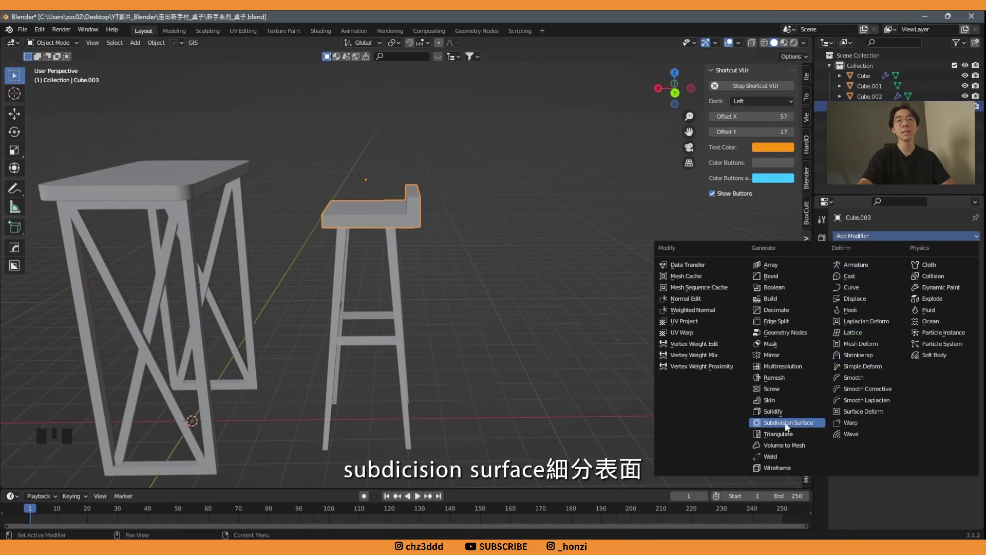
- Add a Subdivision Surface modifier to the seat and set Levels Viewport to 2
{"action": "middle_click", "coordinate": [424, 217]}
{"action": "left_click", "coordinate": [424, 217]}
{"action": "left_click_drag", "start_coordinate": [425, 218], "coordinate": [471, 238]}
{"action": "scroll", "scroll_direction": "up", "scroll_amount": 3}
{"action": "left_click_drag", "start_coordinate": [499, 237], "coordinate": [934, 261]}
{"action": "left_click", "coordinate": [935, 262]}
{"action": "left_click", "coordinate": [936, 258]}
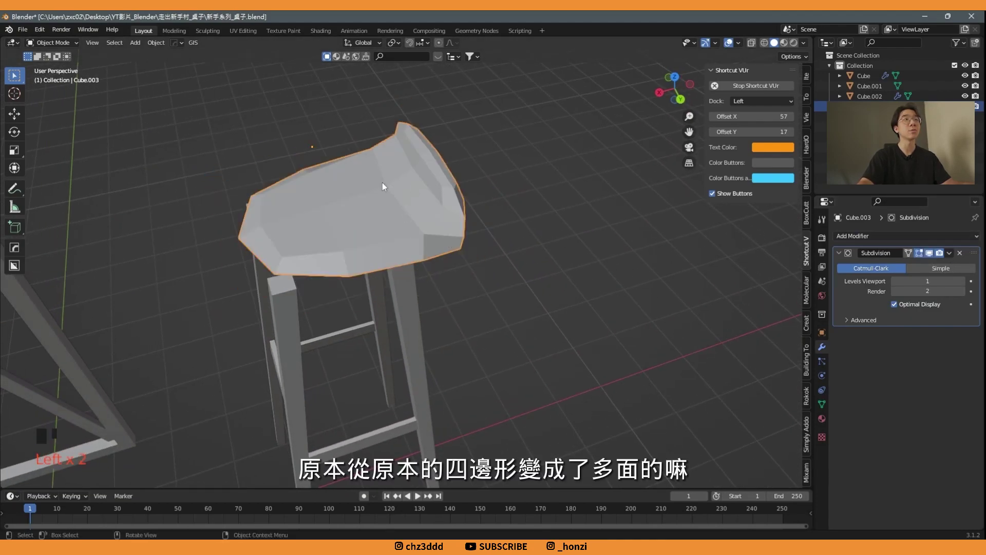
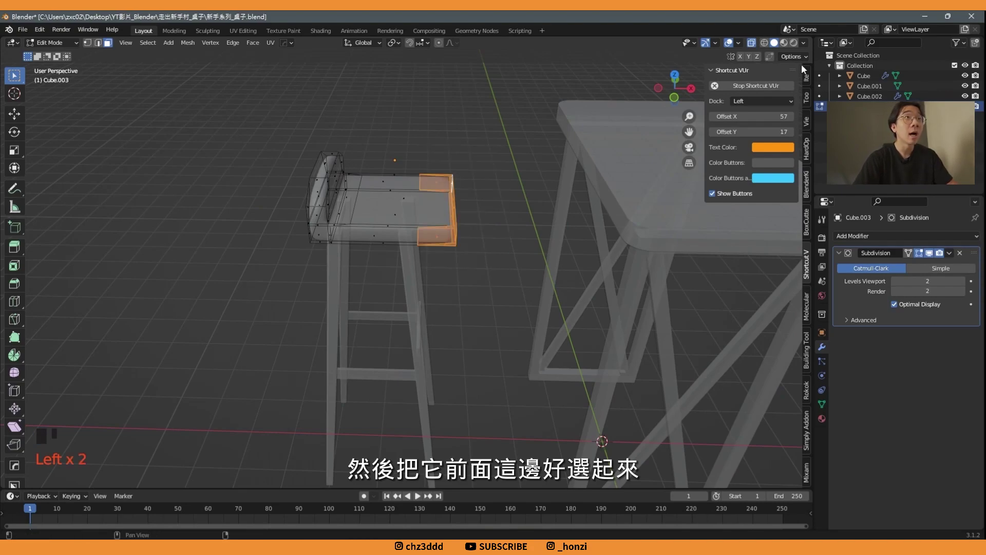
- Pull the seat's front vertices forward along X to lengthen the front edge
{"action": "key", "text": "g"}
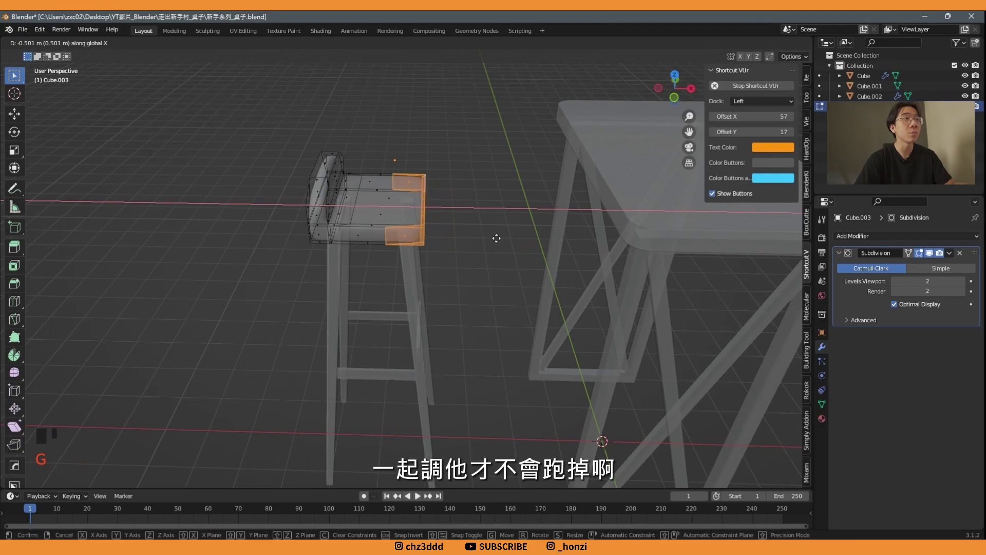
{"action": "left_click", "coordinate": [478, 251]}
{"action": "scroll", "scroll_direction": "down", "scroll_amount": 3}
- Set the seat's origin to the centre of its geometry
{"action": "left_click_drag", "start_coordinate": [416, 214], "coordinate": [475, 215]}
{"action": "right_click", "coordinate": [475, 215]}
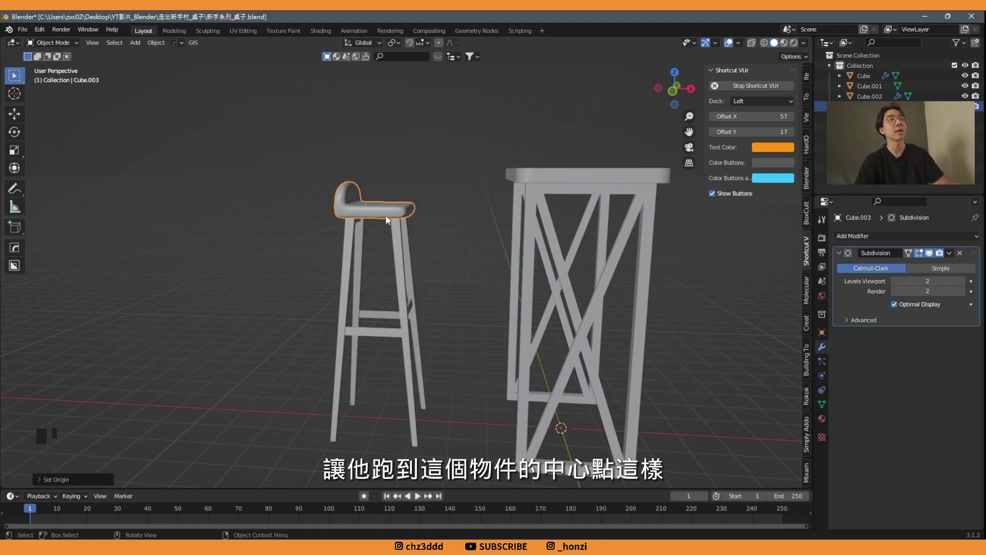
{"action": "left_click_drag", "start_coordinate": [374, 216], "coordinate": [406, 232]}
{"action": "scroll", "scroll_direction": "down", "scroll_amount": 3}
- Frame the stool beside the bar table and save the file with Ctrl+S
{"action": "middle_click", "coordinate": [424, 261]}
{"action": "key", "text": "ctrl+s"}
{"action": "left_click_drag", "start_coordinate": [452, 254], "coordinate": [541, 193]}
{"action": "key", "text": "ctrl+s"}
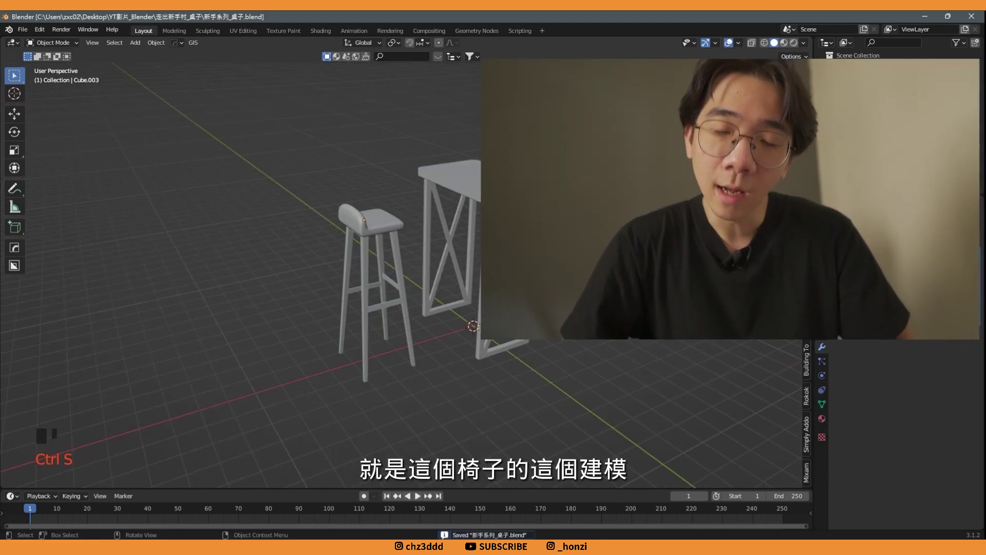